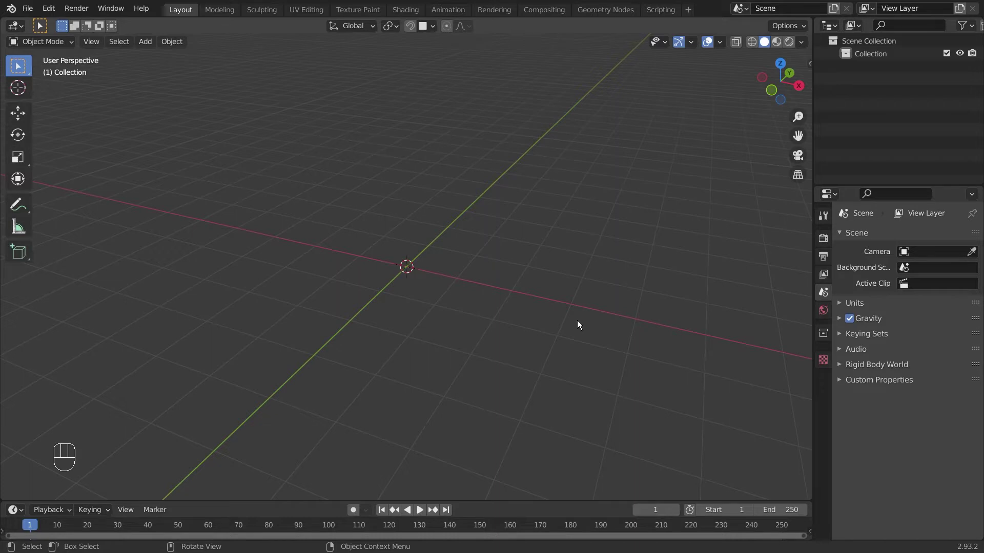
- Add a cylinder at the origin, enter Edit Mode and clear the selection
key("shift+a")
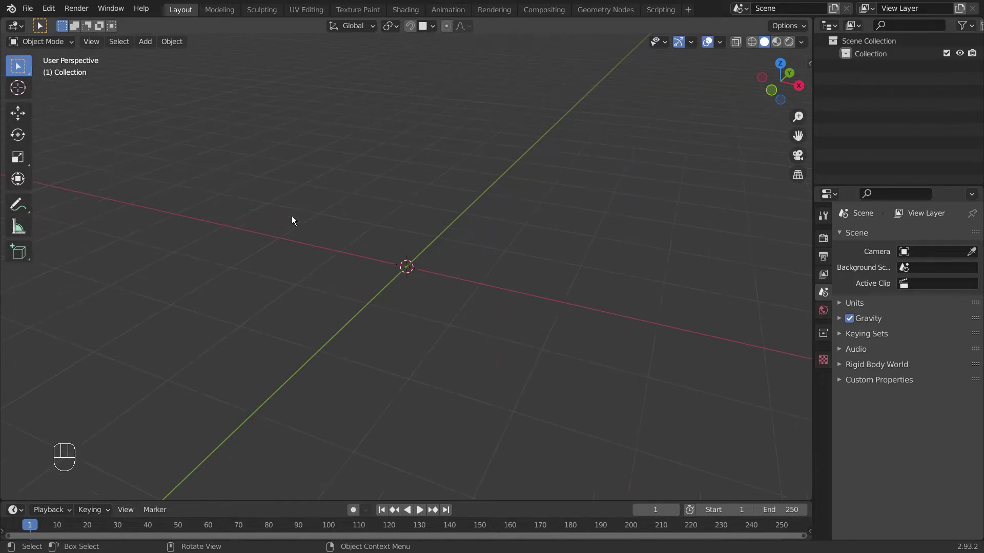
key("shift+a")
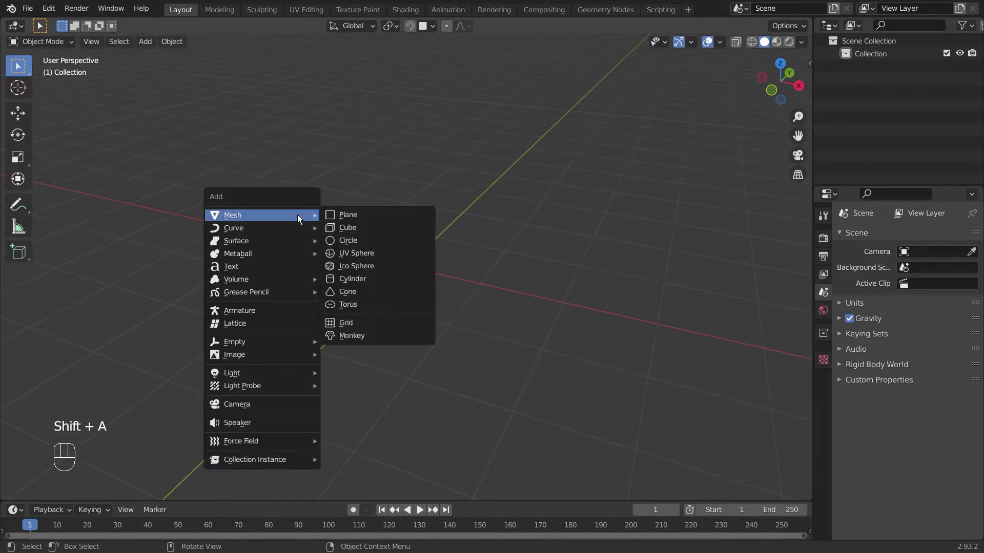
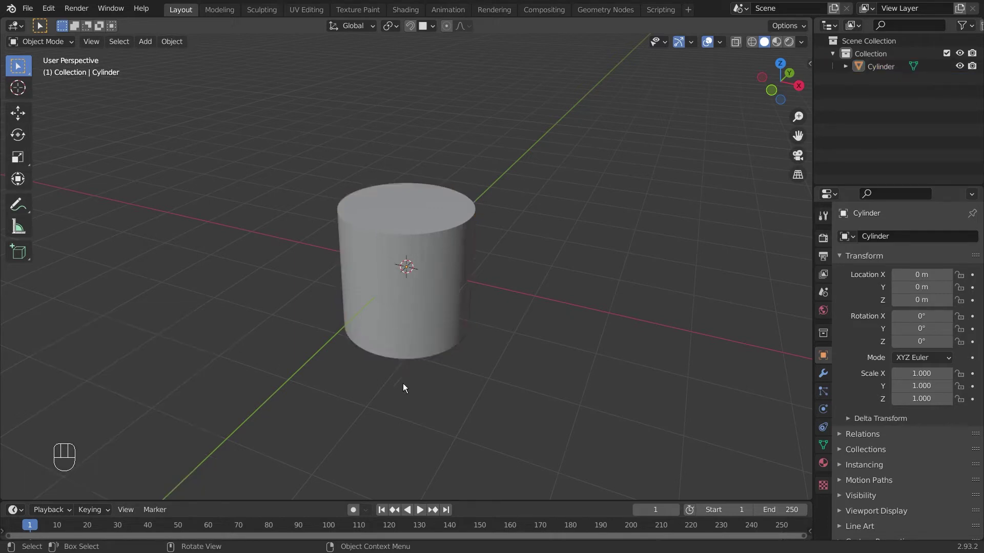
key("Tab")
left_click(522, 250)
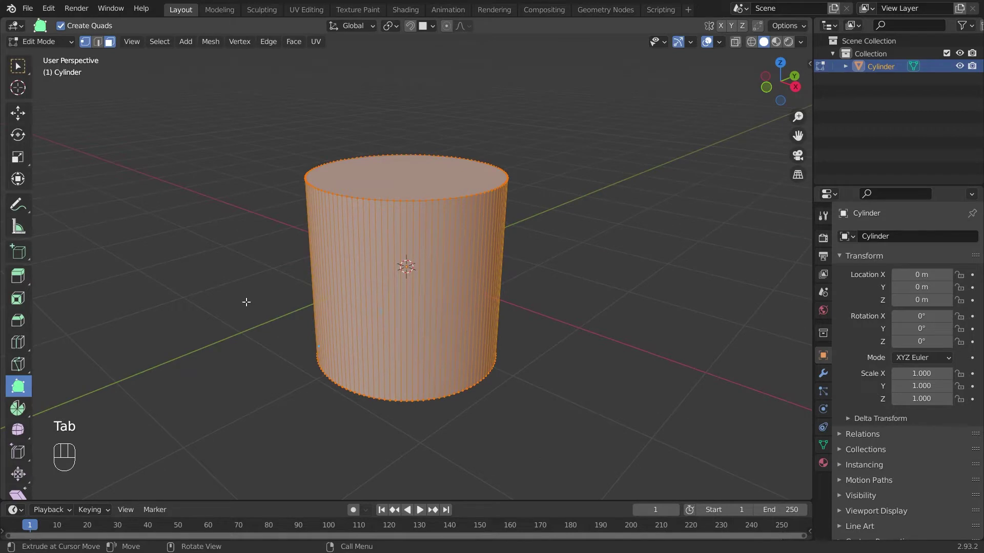
left_click(250, 302)
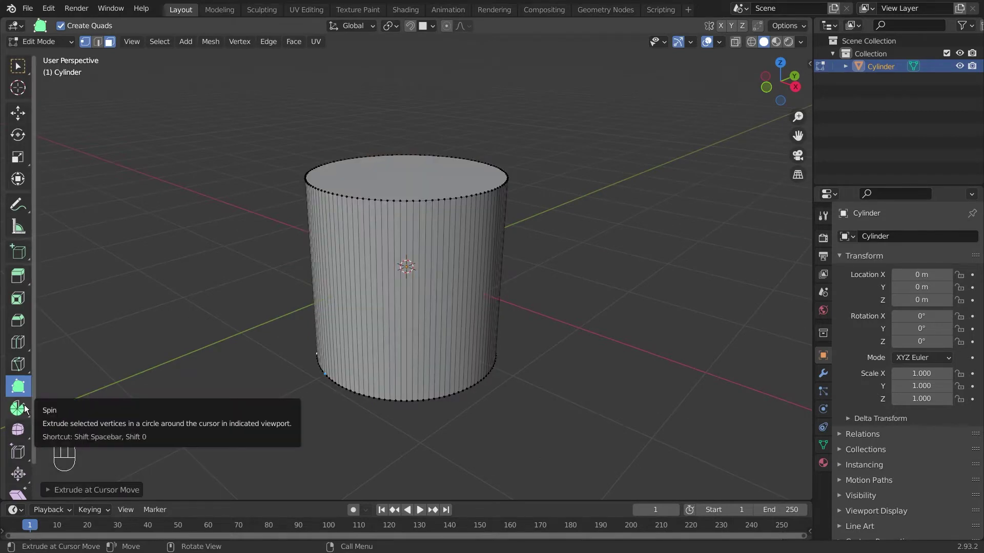
- Activate the Spin tool (12 steps, Z axis) and view the cylinder from an angle
left_click(28, 409)
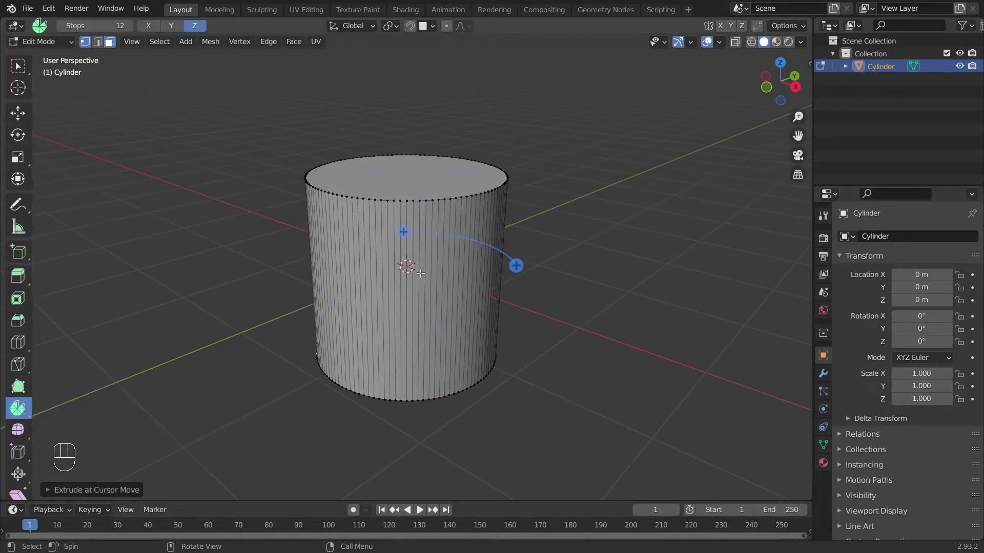
left_click_drag(581, 210, 364, 205)
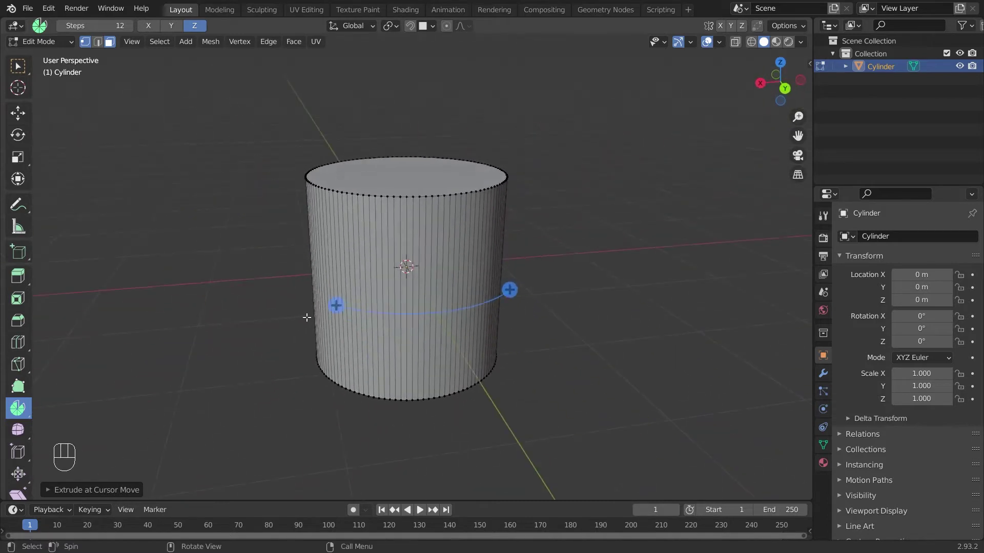
left_click_drag(221, 269, 336, 258)
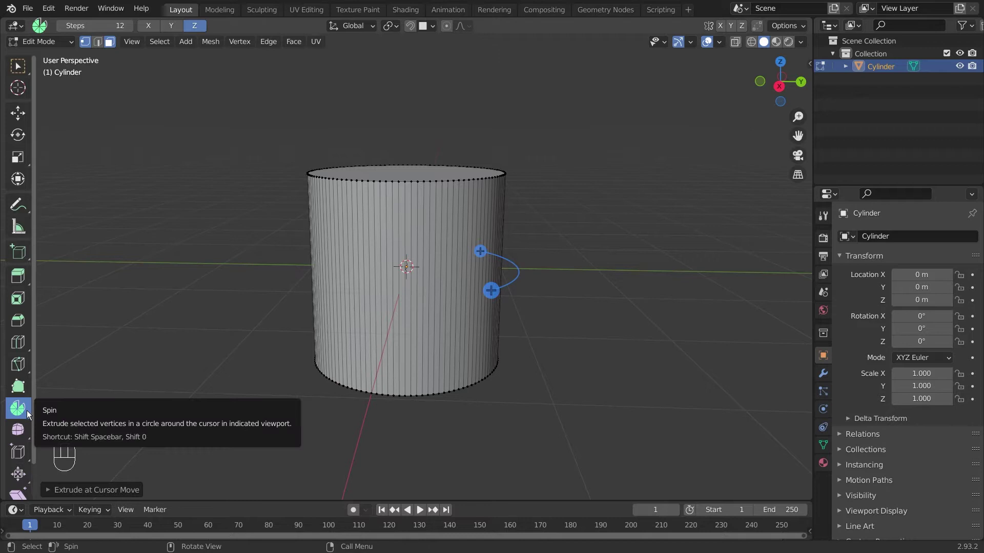
left_click(29, 418)
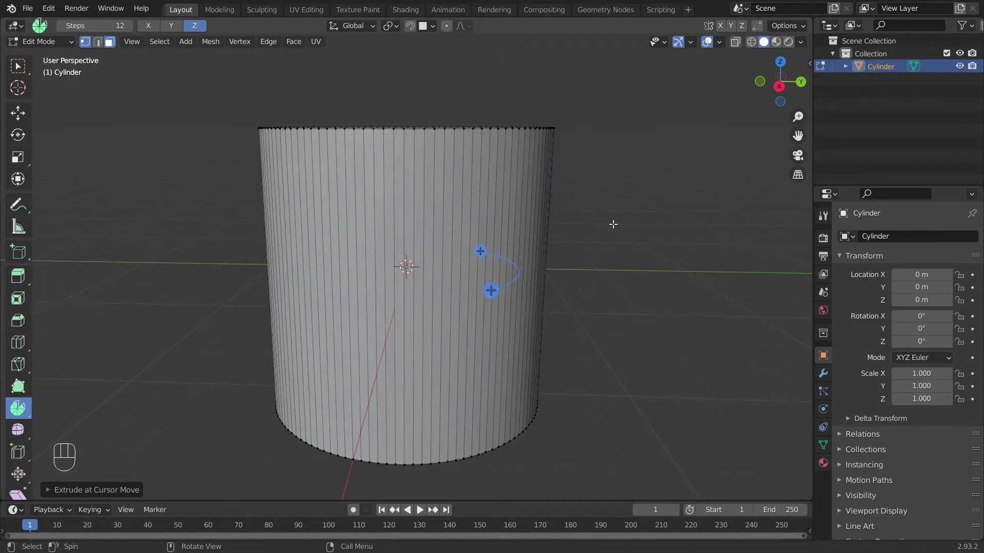
left_click_drag(606, 218, 485, 236)
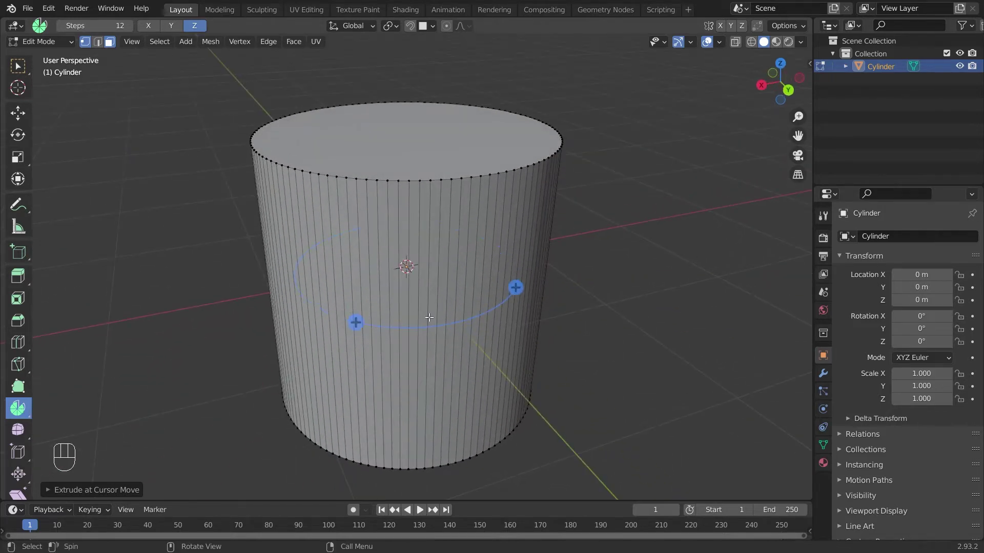
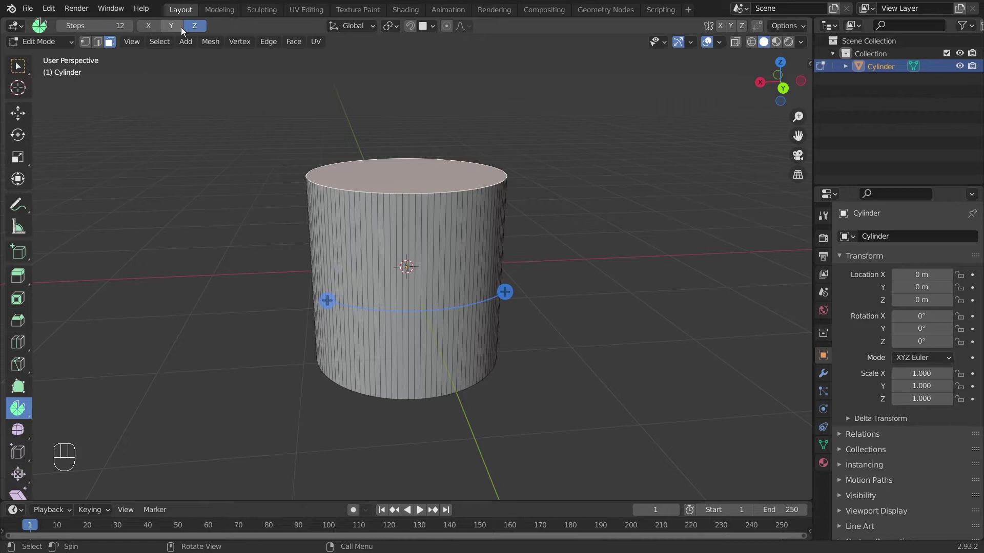
- Try the X axis for the spin, then return it to the Z axis
left_click(156, 31)
left_click(173, 31)
left_click(198, 30)
left_click(161, 30)
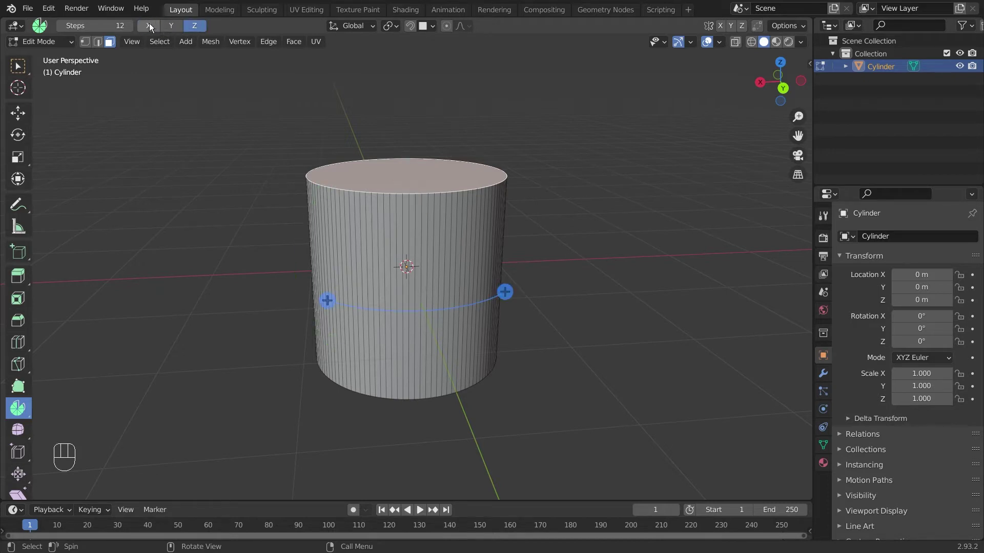
left_click(153, 27)
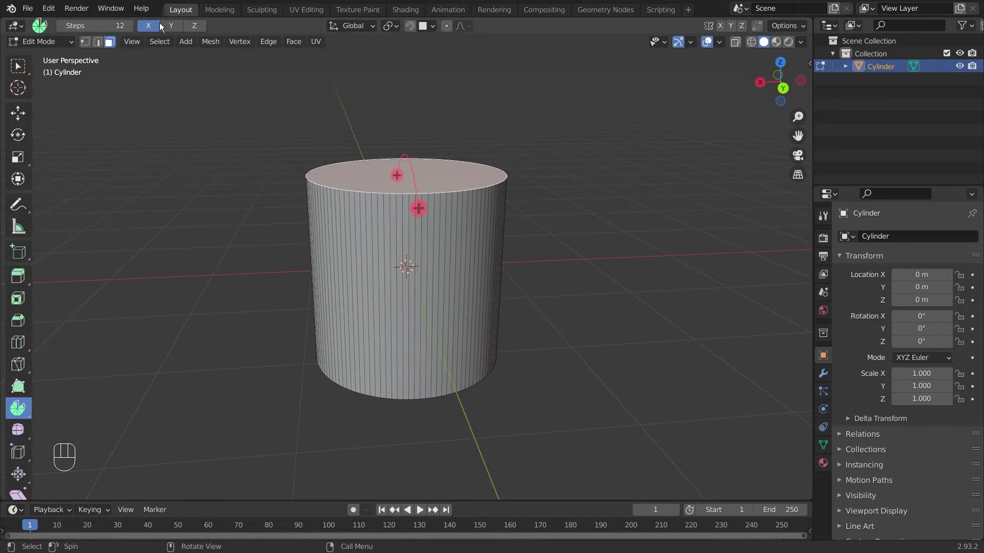
left_click(171, 30)
- Enable spinning around X, Y and Z together, showing three gizmos on the cylinder
left_click_drag(414, 266, 508, 264)
left_click(202, 32)
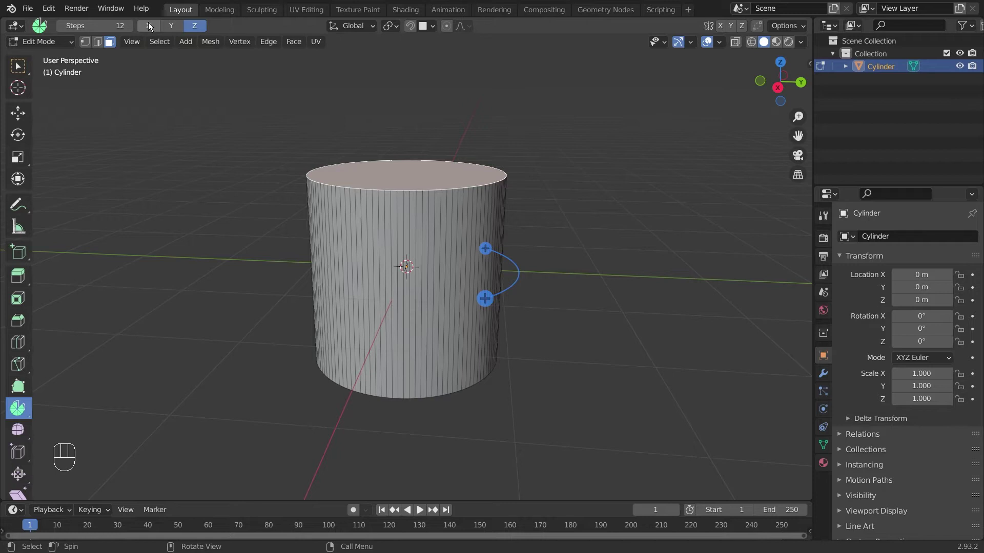
left_click(152, 28)
left_click(174, 30)
left_click_drag(563, 255, 463, 288)
left_click_drag(514, 257, 534, 243)
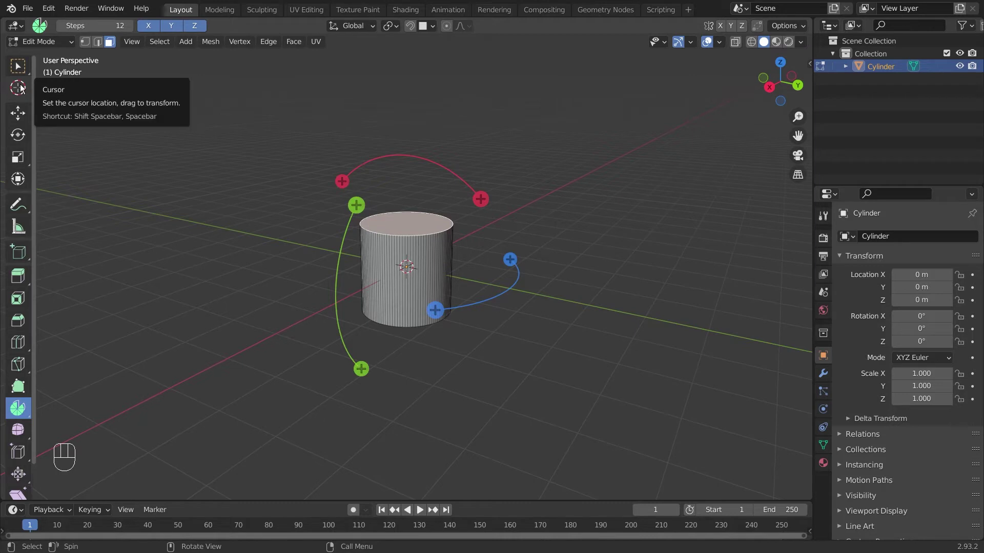
- Place the 3D cursor right of the cylinder as the spin centre and resume the Spin tool
left_click(23, 89)
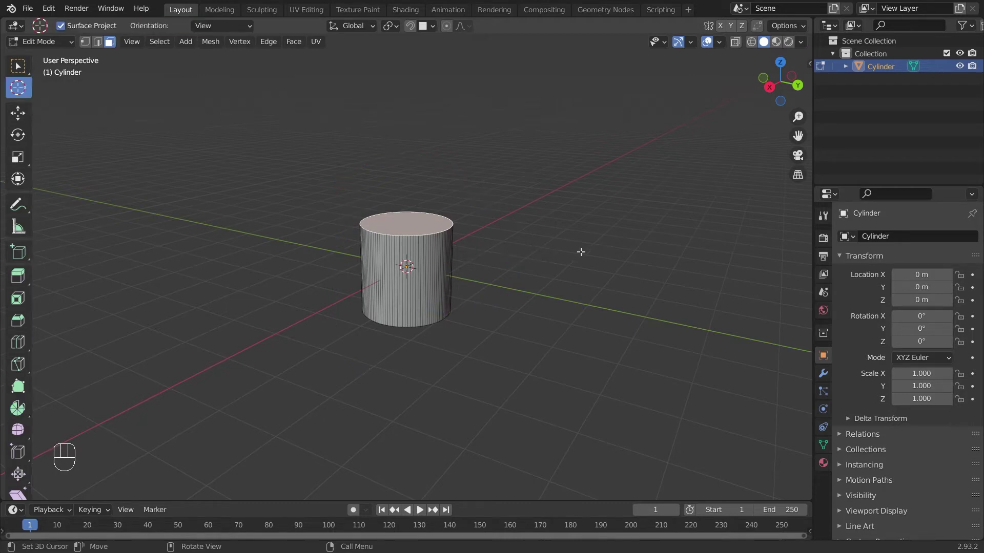
left_click(594, 244)
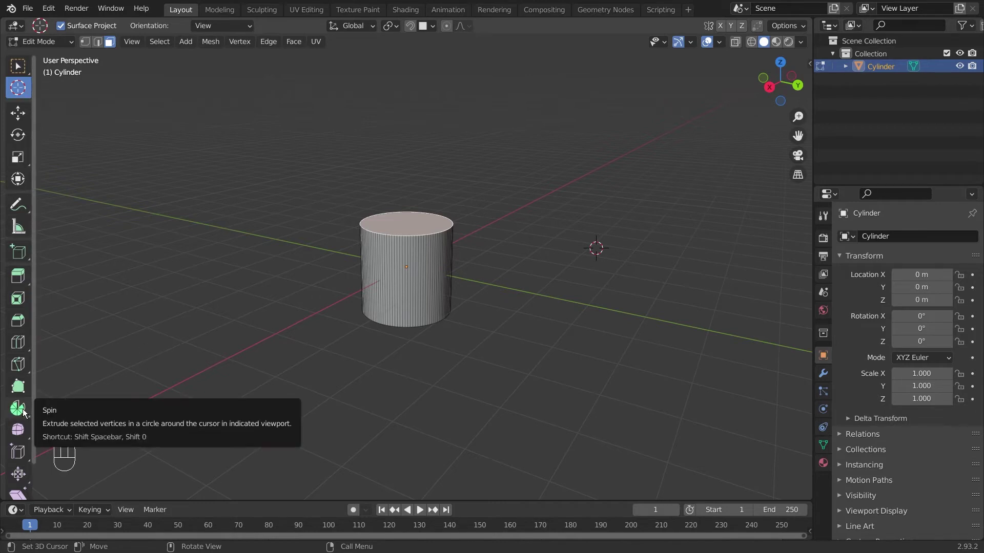
left_click(27, 414)
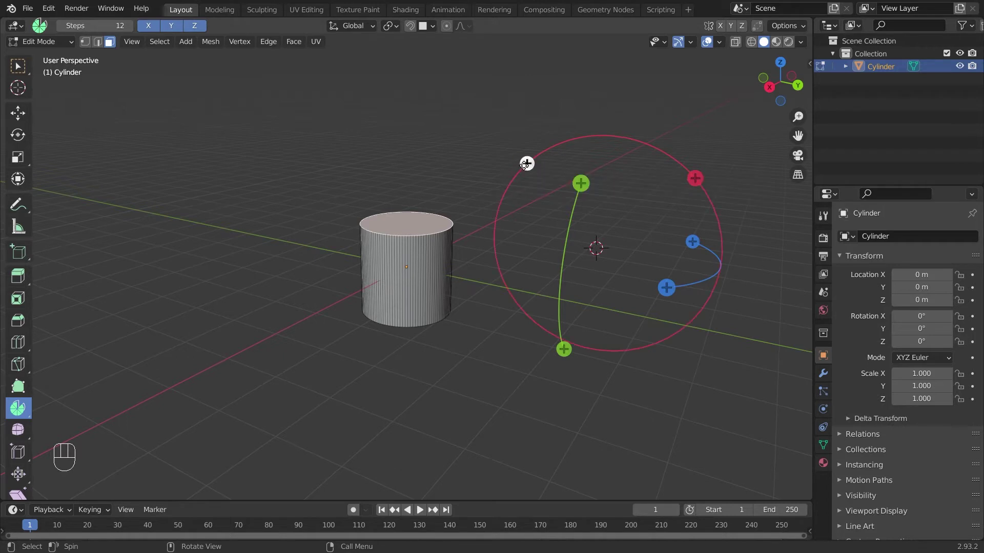
- Spin the top face around the 3D cursor into an arched tube curving back down
left_click_drag(527, 166, 645, 300)
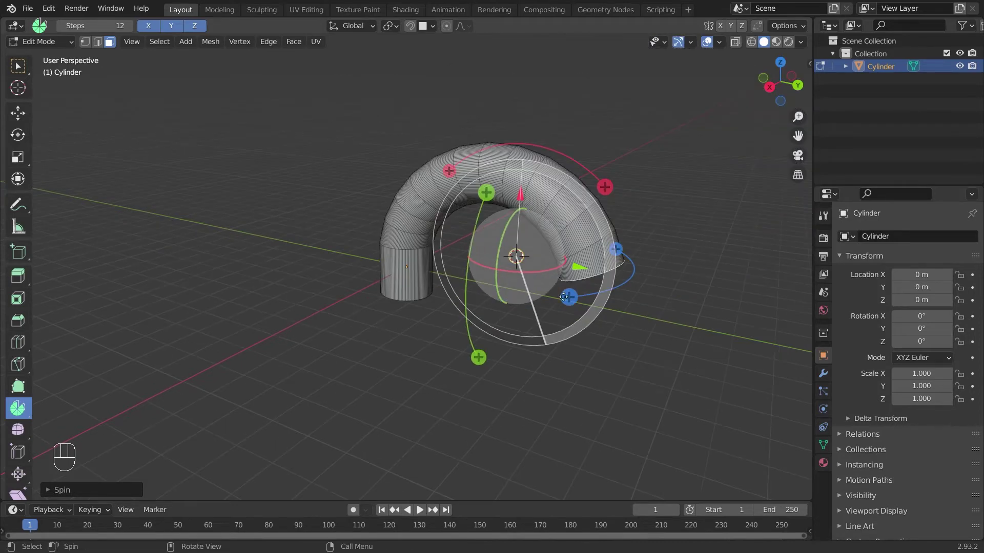
left_click_drag(665, 277, 730, 260)
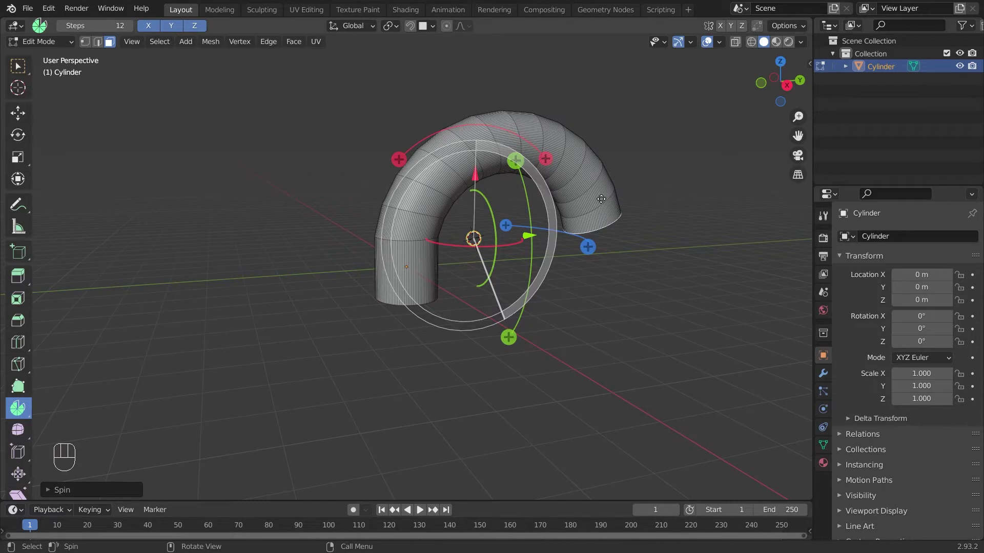
left_click_drag(691, 205, 642, 207)
left_click_drag(615, 167, 639, 206)
left_click(637, 341)
- Inspect the arched tube from above and get the 3D cursor tool ready
left_click_drag(608, 277, 605, 269)
left_click_drag(588, 282, 599, 244)
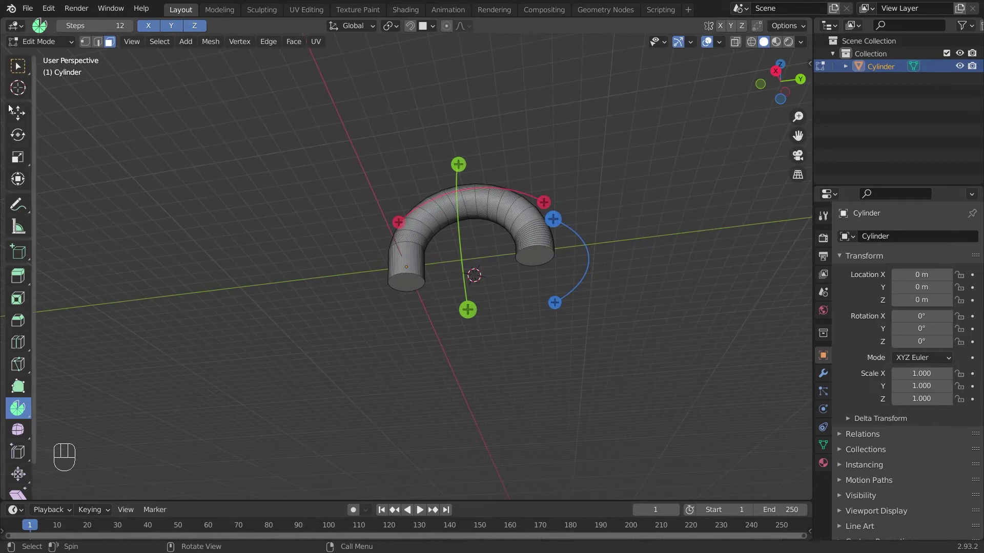
left_click(16, 70)
middle_click(627, 223)
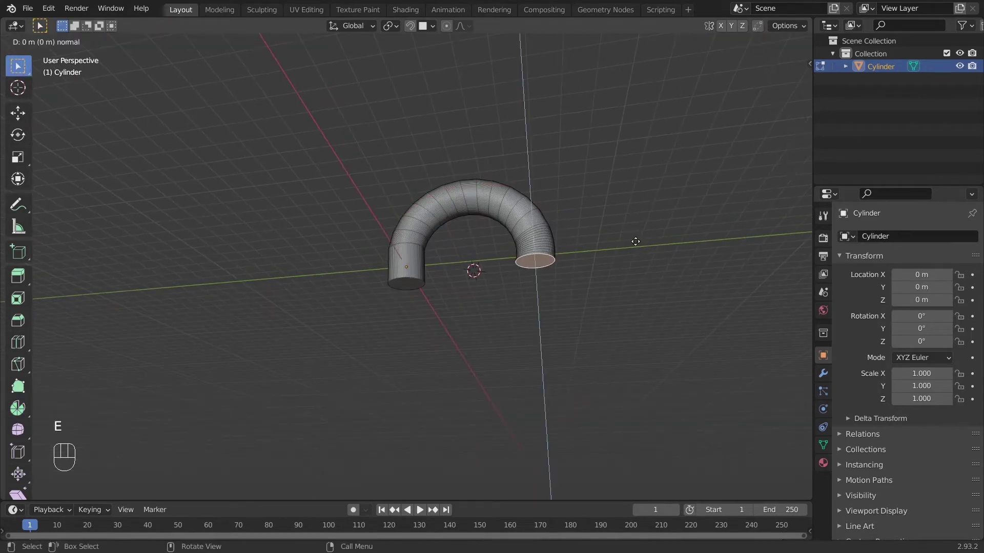
- Move the 3D cursor to a new pivot beside the tube's end, viewed edge-on
left_click_drag(658, 320, 497, 349)
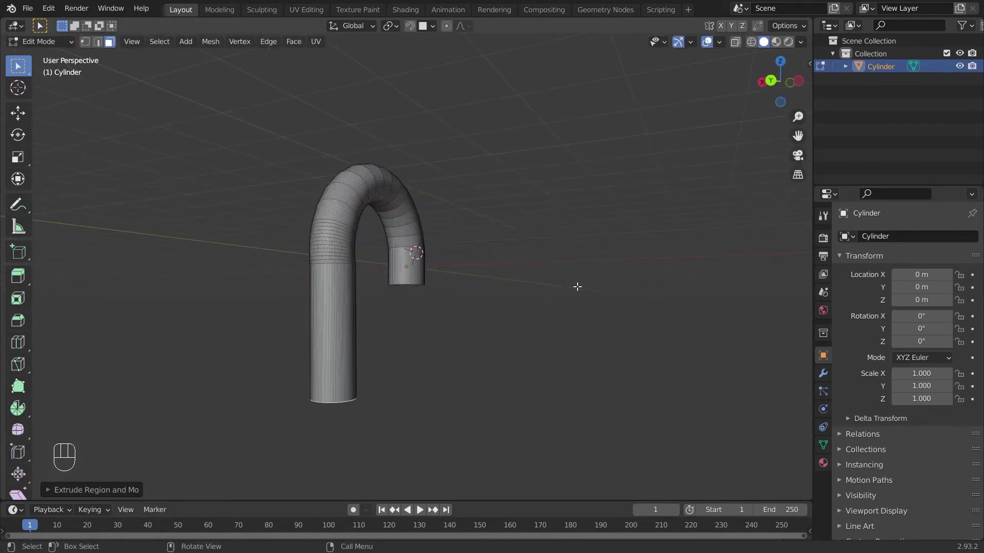
left_click_drag(502, 326, 527, 337)
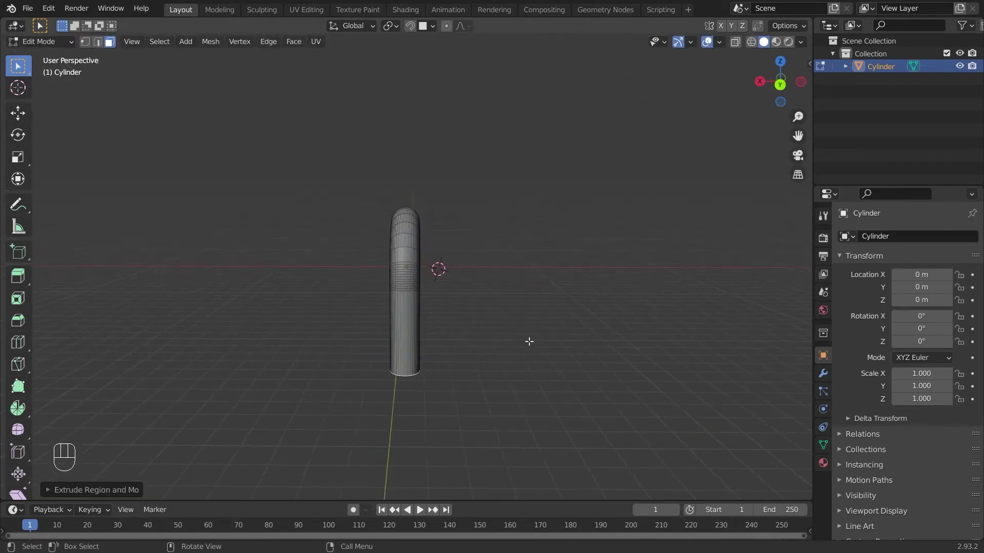
middle_click(516, 307)
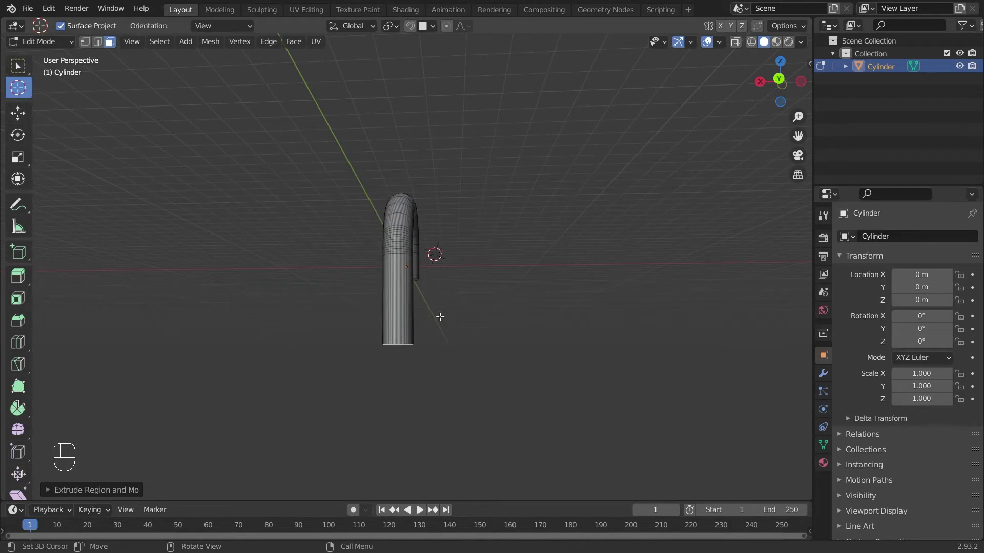
left_click(465, 324)
left_click_drag(495, 364, 29, 398)
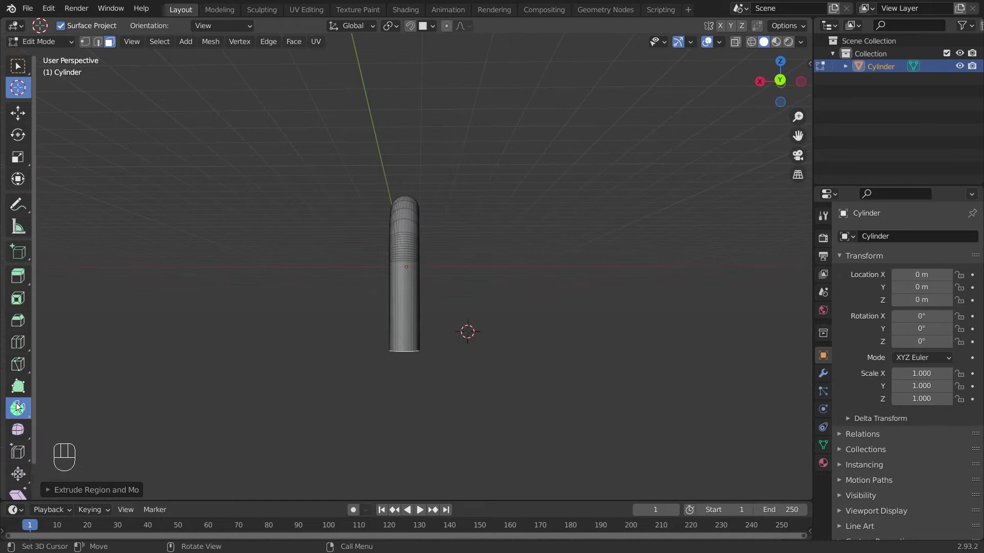
- Spin the tube's top over 180° around the pivot into a downward hook
left_click_drag(484, 376, 527, 389)
left_click_drag(399, 258, 520, 337)
left_click_drag(647, 291, 413, 311)
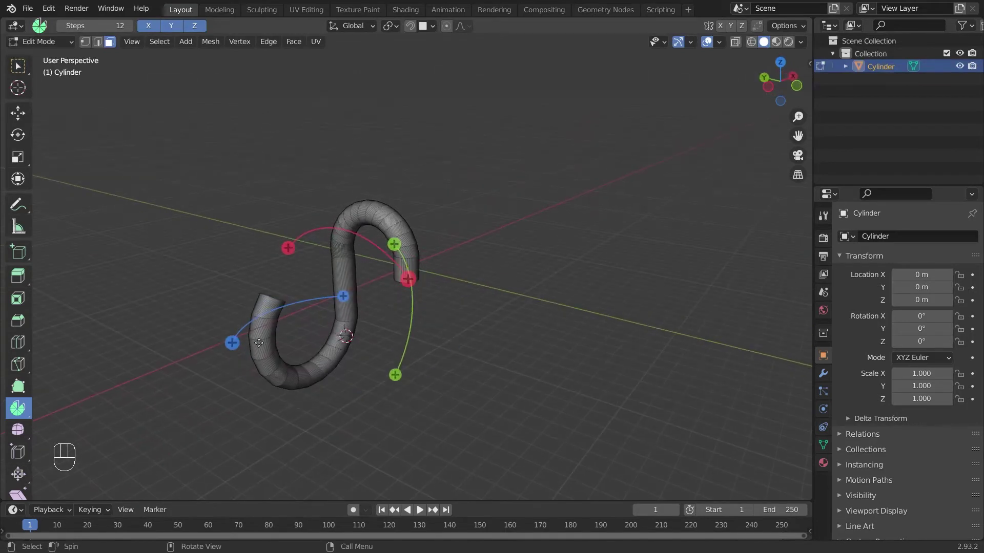
- Set the Spin tool's Steps to 20
left_click_drag(267, 349, 390, 338)
left_click_drag(391, 338, 147, 80)
left_click(131, 33)
double_click(130, 33)
left_click(130, 33)
key("ctrl+z")
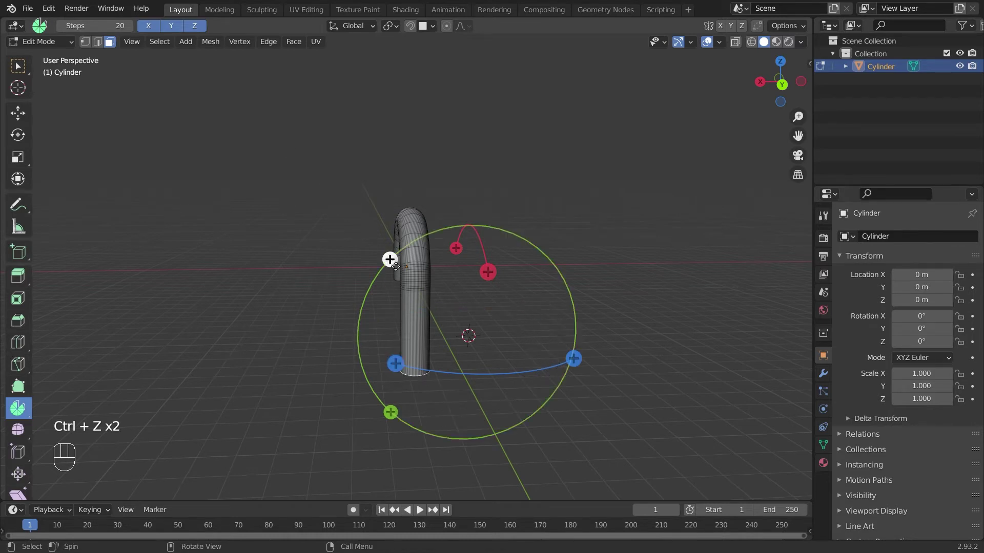
- Respin the bend with 20 segments into a smooth J-shaped hook
left_click_drag(394, 262, 486, 359)
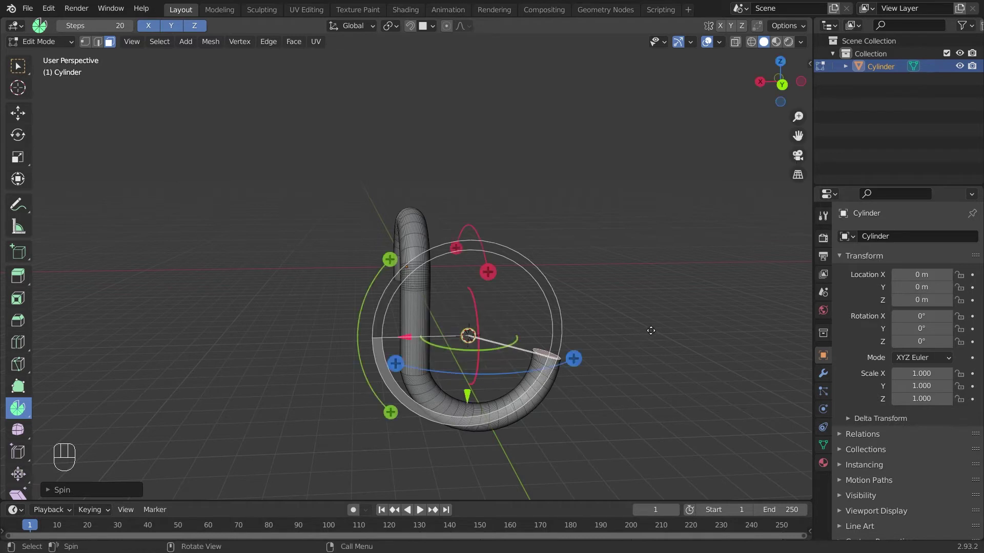
left_click(656, 329)
left_click_drag(640, 335, 484, 317)
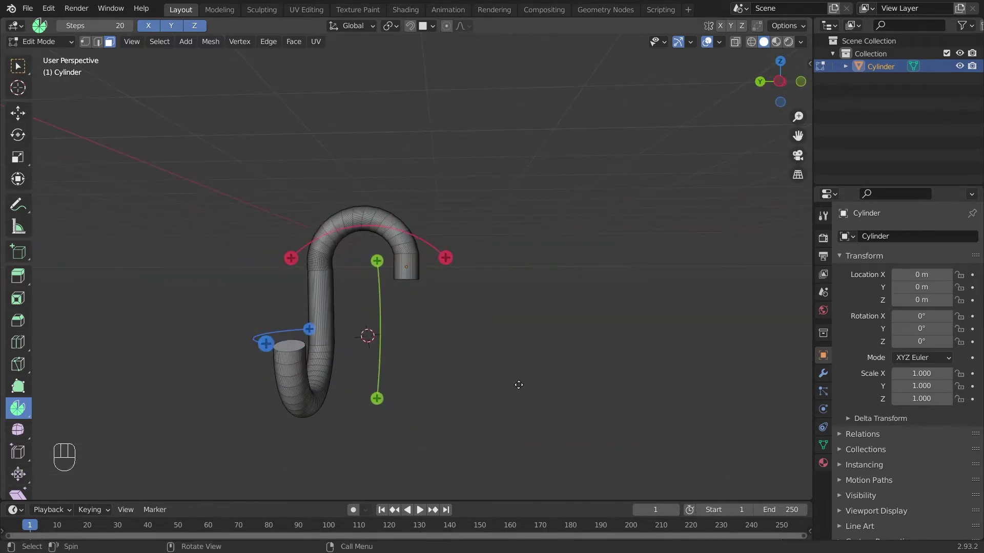
- Reposition the pivot and spin the end ring several times into a wavy S-shaped tube
left_click(14, 91)
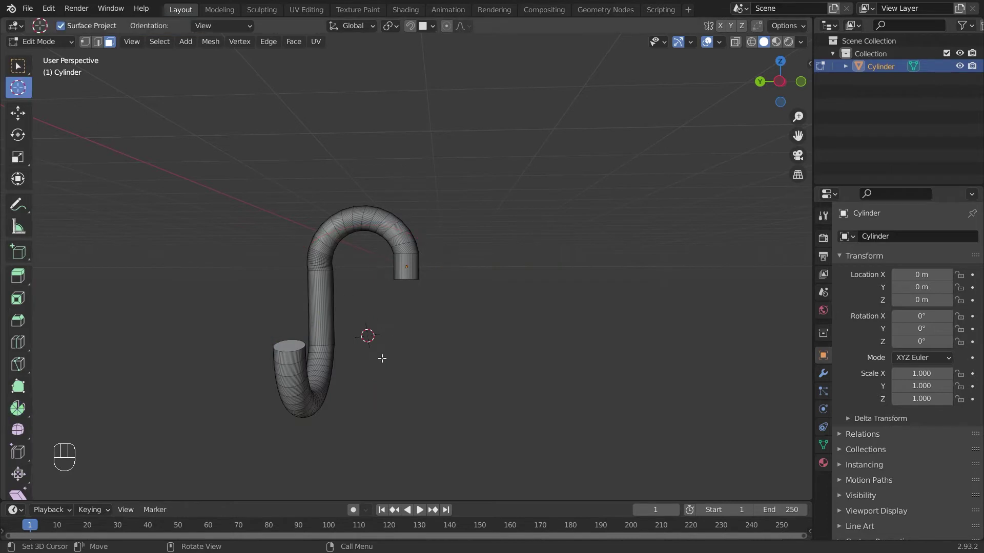
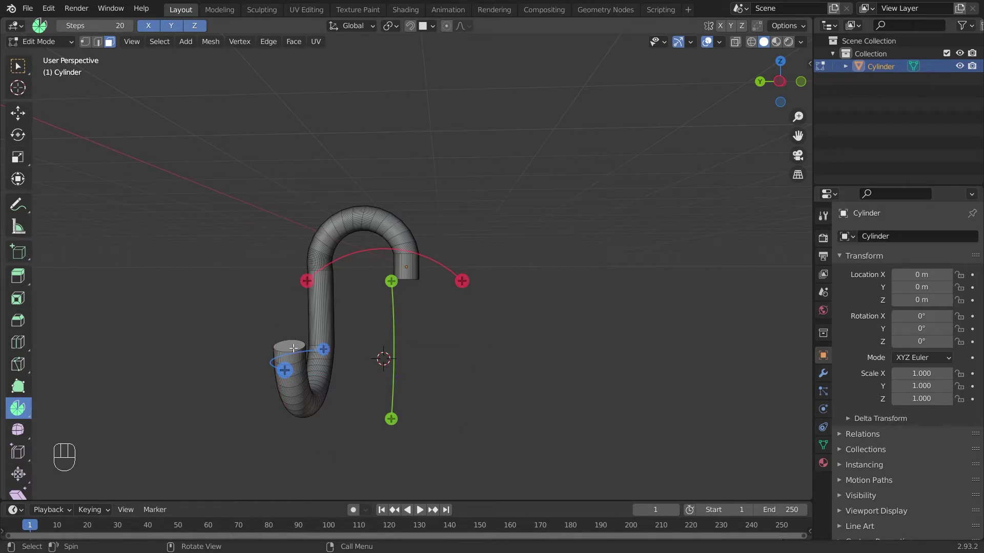
left_click_drag(309, 285, 535, 439)
left_click(553, 334)
left_click_drag(457, 239, 637, 231)
left_click_drag(498, 248, 479, 316)
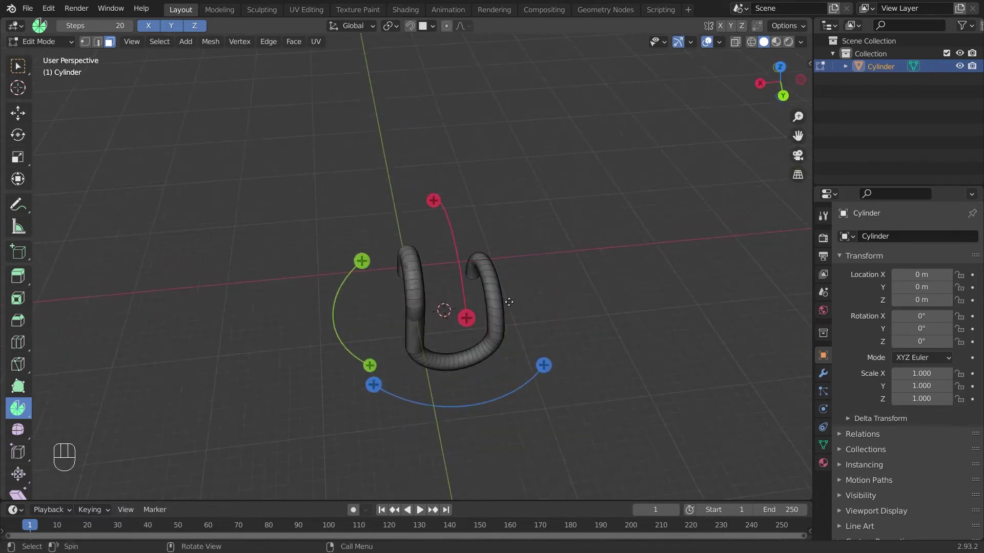
left_click_drag(632, 288, 570, 248)
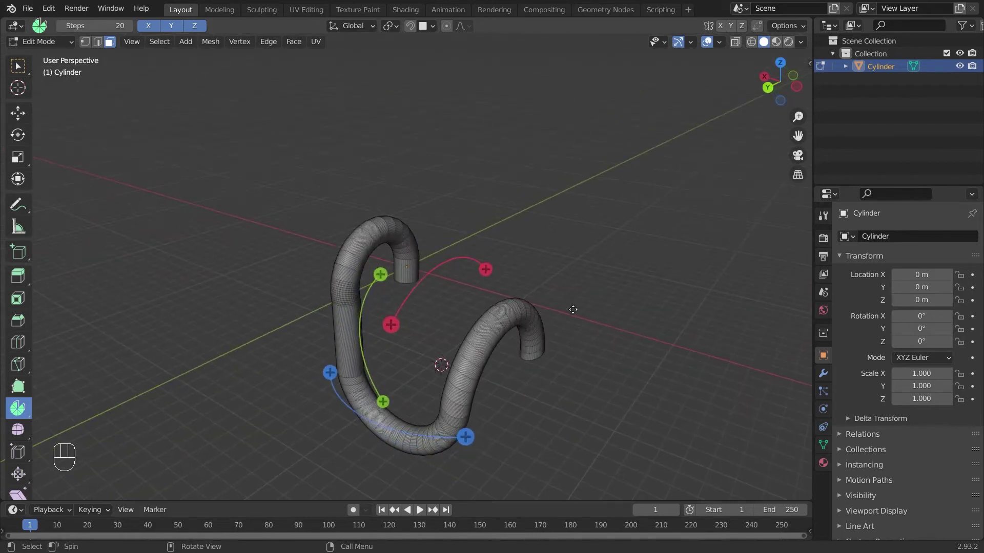
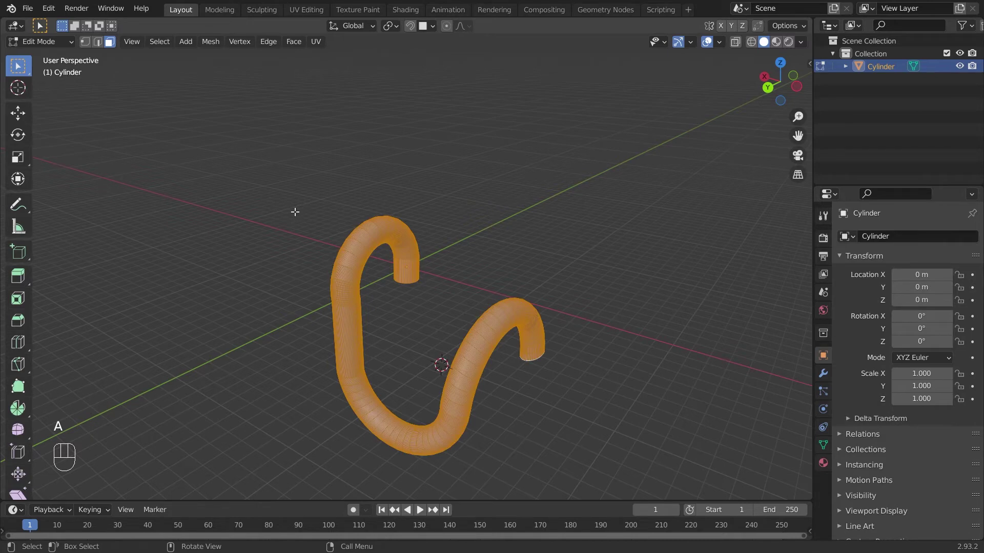
- Delete the whole wavy tube and switch to adding vertices by clicking
key("Delete")
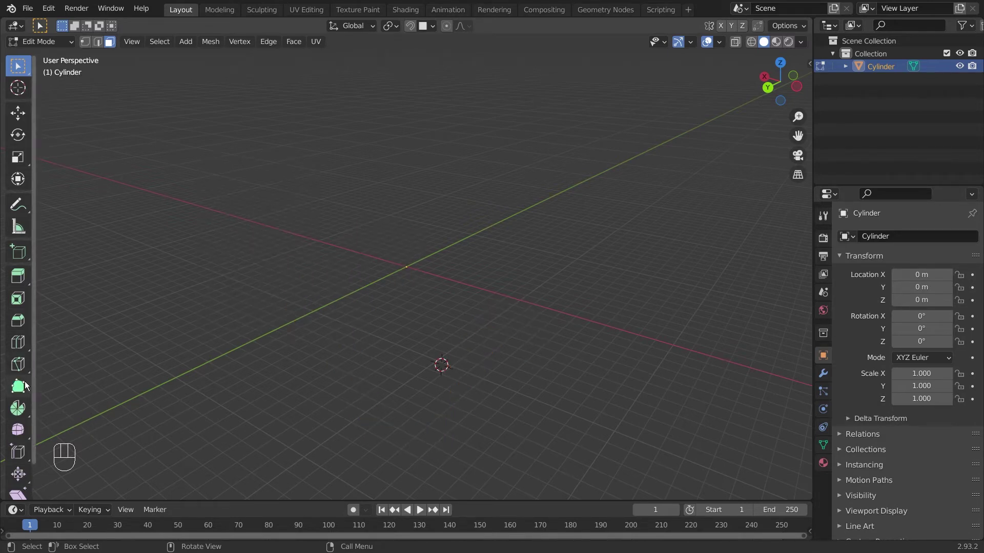
left_click(24, 388)
left_click_drag(346, 212, 381, 192)
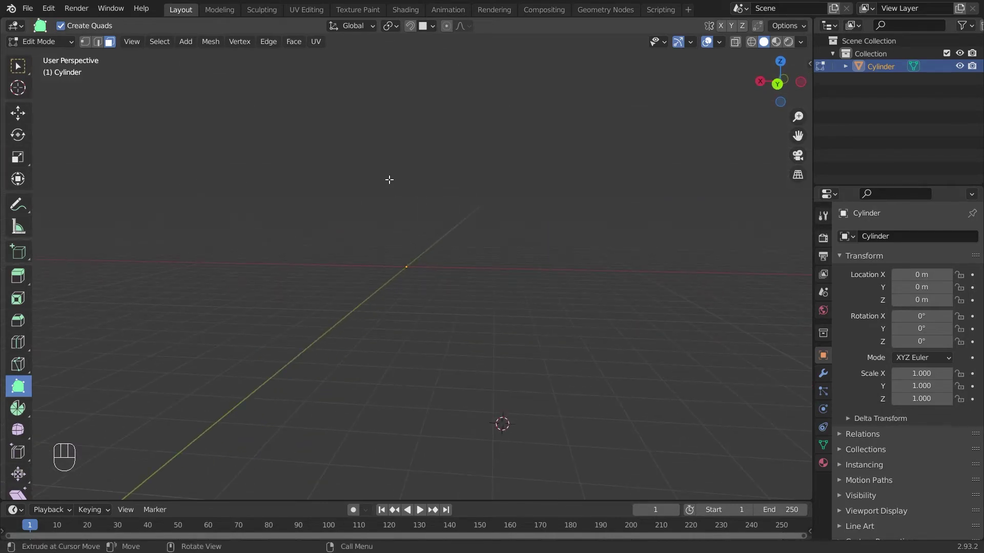
- In front view, click out a bent profile line of connected vertices beside the vertical axis
key("KP_1")
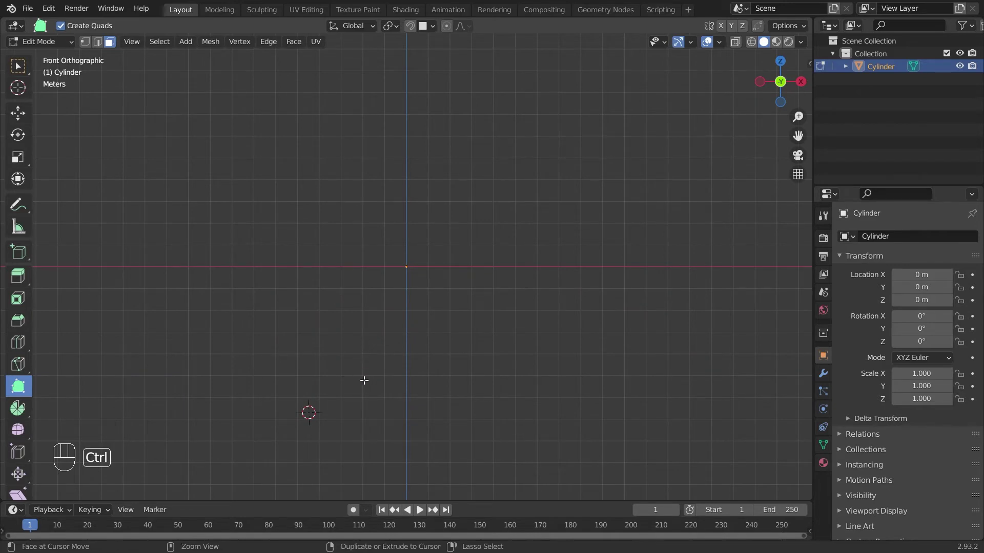
left_click(376, 384)
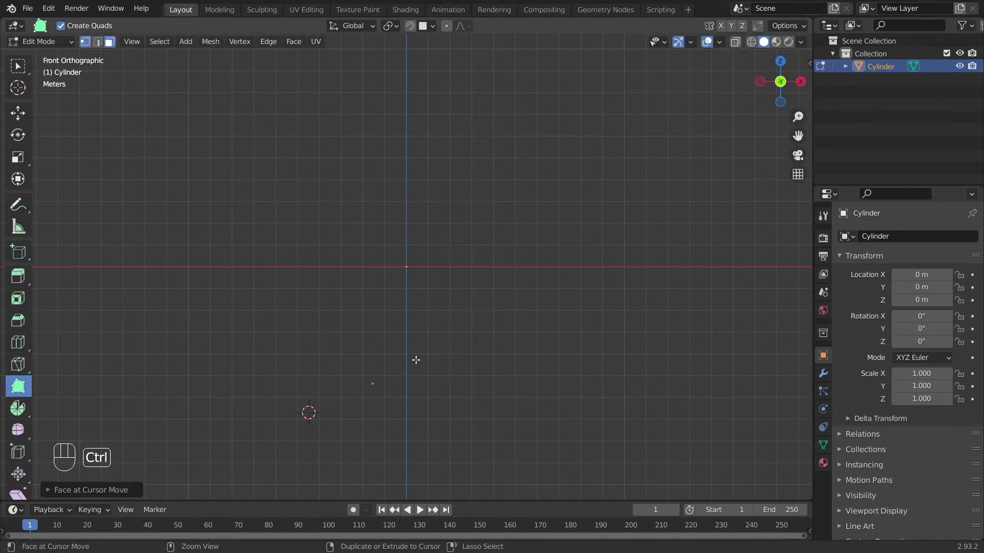
left_click(419, 359)
left_click(436, 320)
left_click(433, 155)
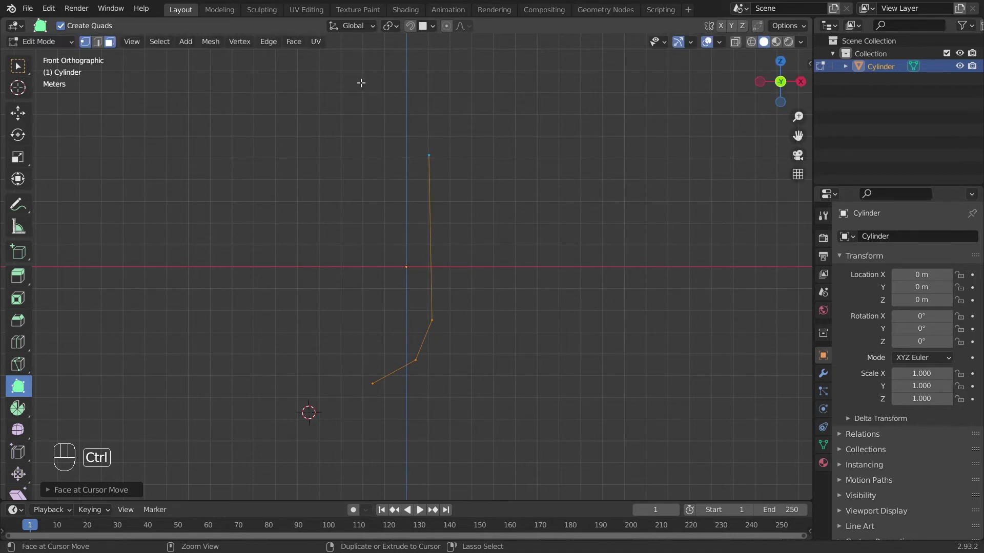
left_click(349, 69)
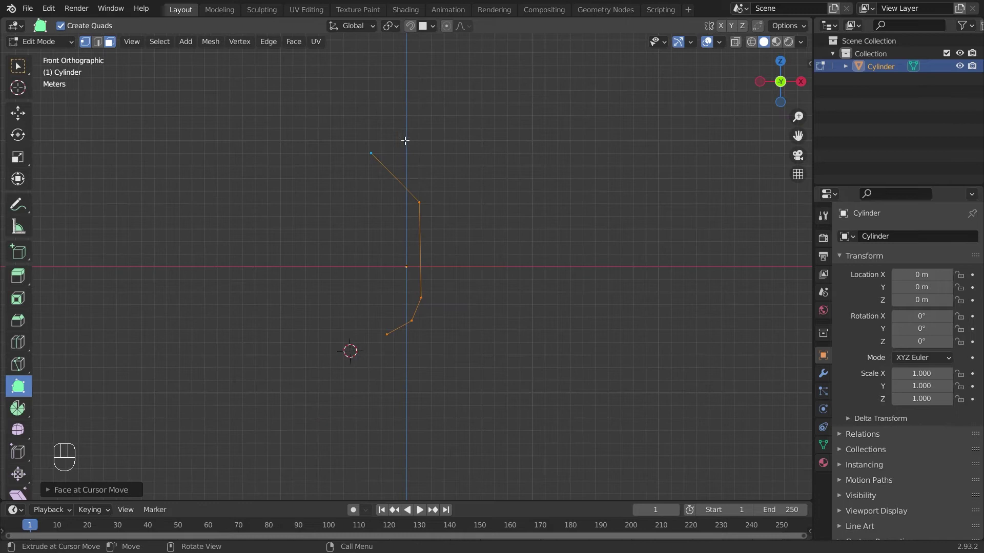
left_click(17, 70)
left_click(221, 208)
left_click_drag(419, 266, 463, 307)
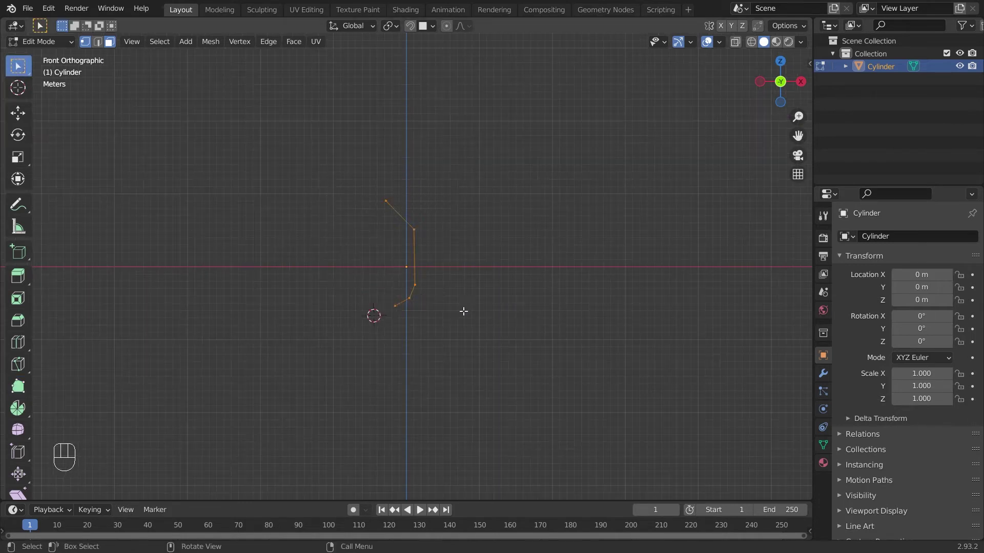
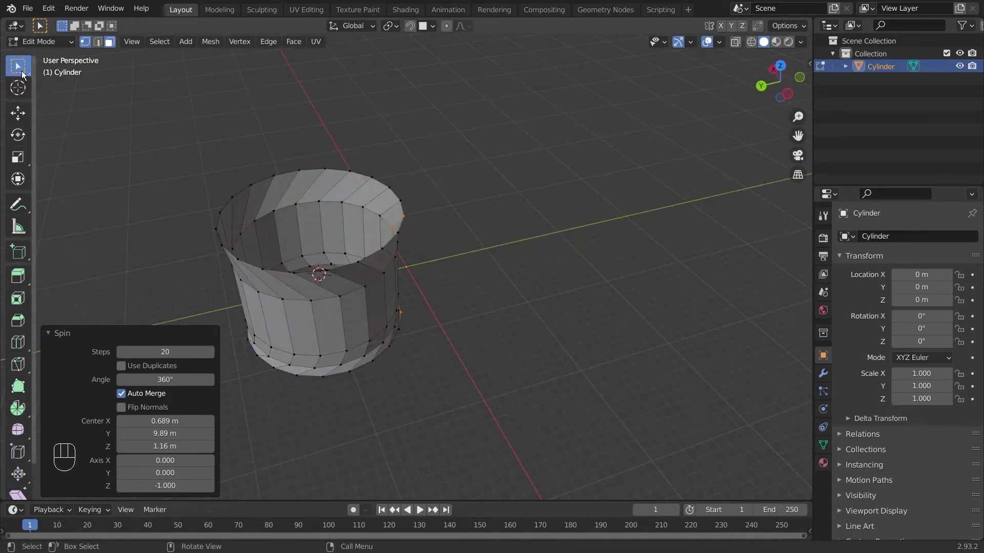
- Orbit the viewport to inspect the spun cup shape from several angles
left_click_drag(487, 234, 638, 196)
left_click_drag(713, 239, 607, 198)
left_click_drag(541, 203, 583, 228)
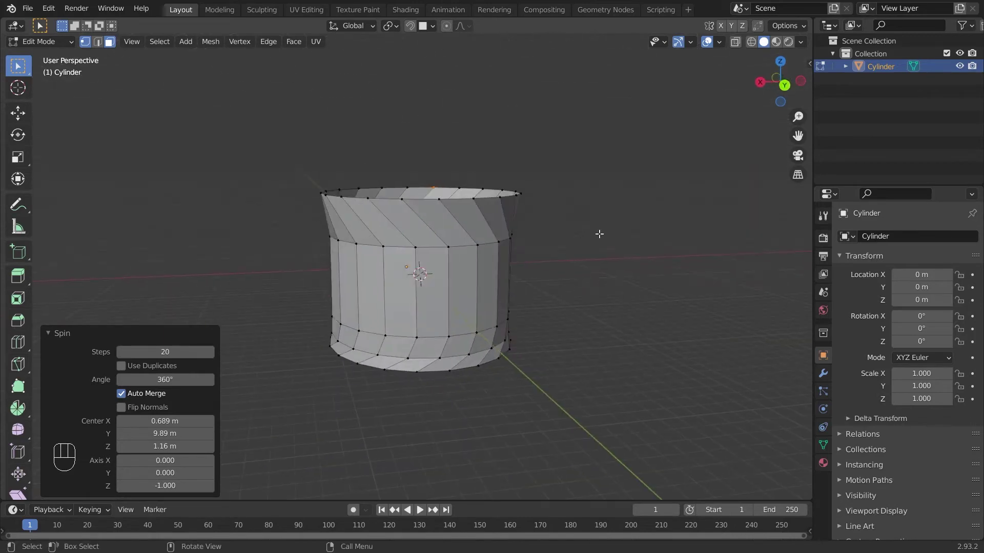
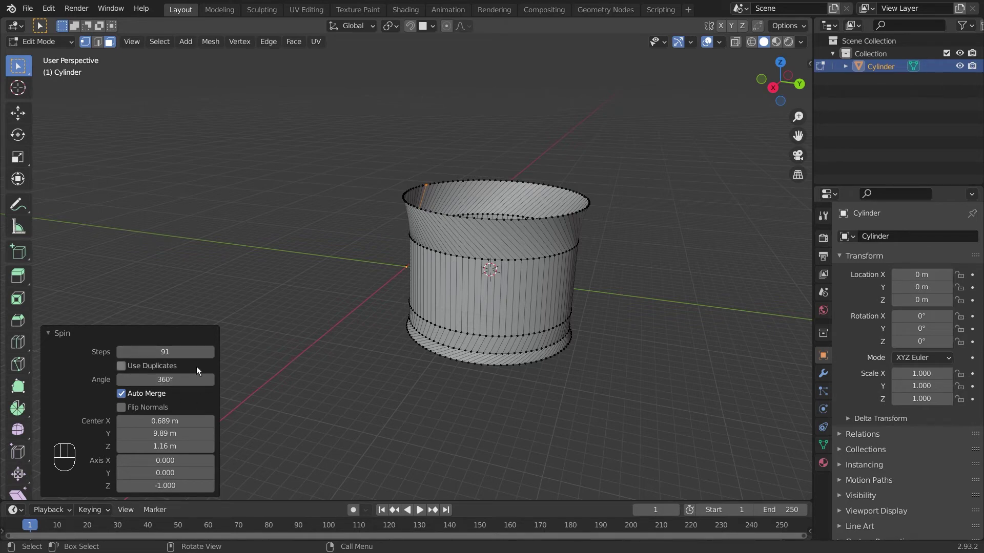
- Orbit around the flared dish, then return to Edit Mode on its mesh
left_click_drag(401, 196, 565, 182)
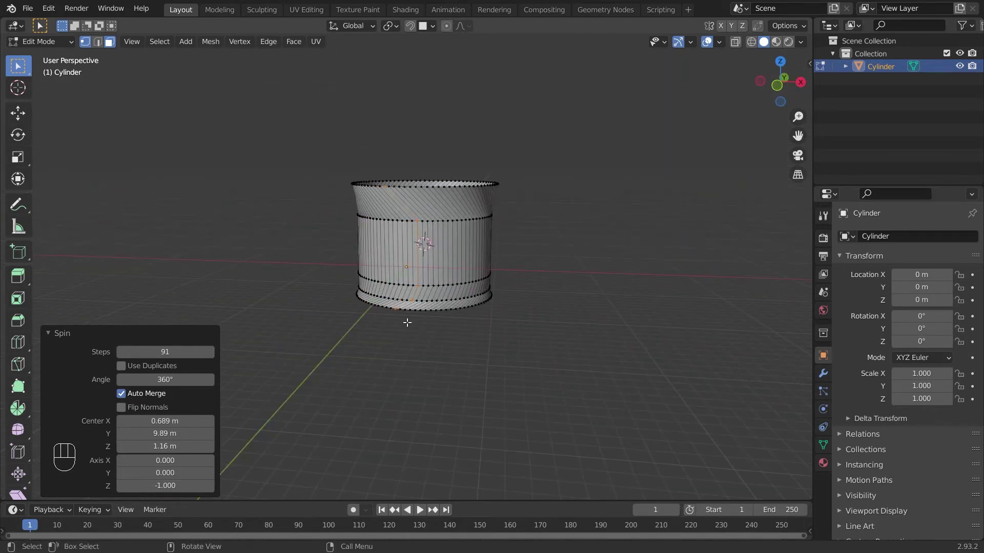
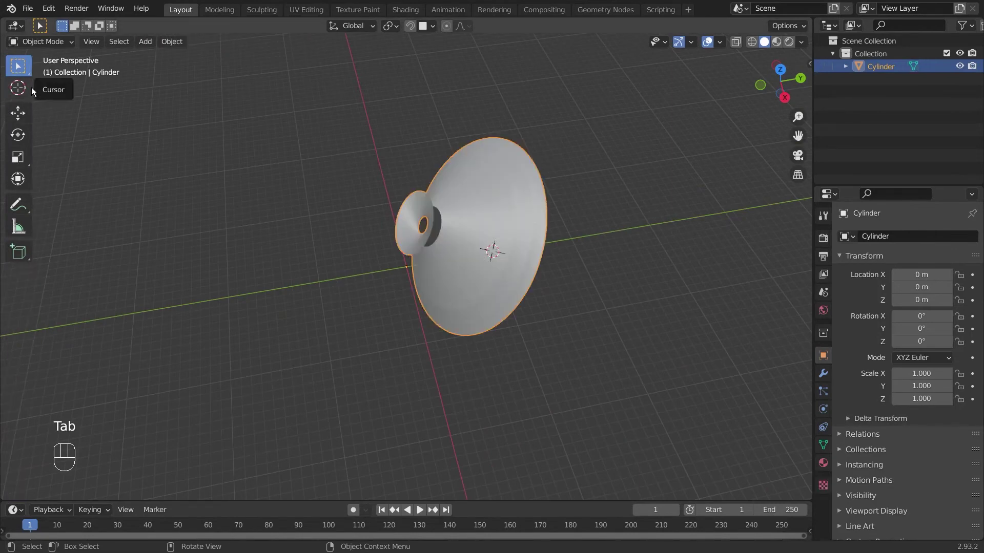
key("Tab")
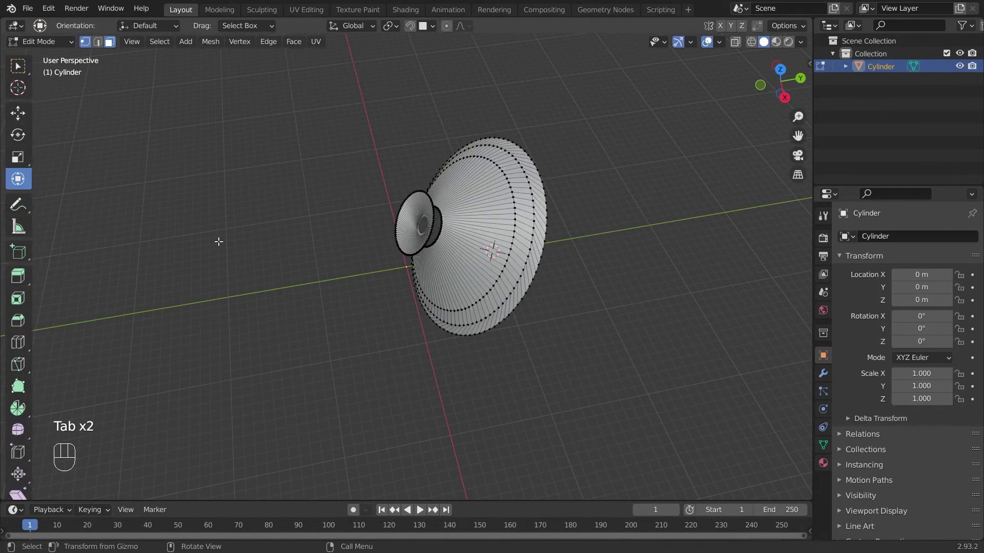